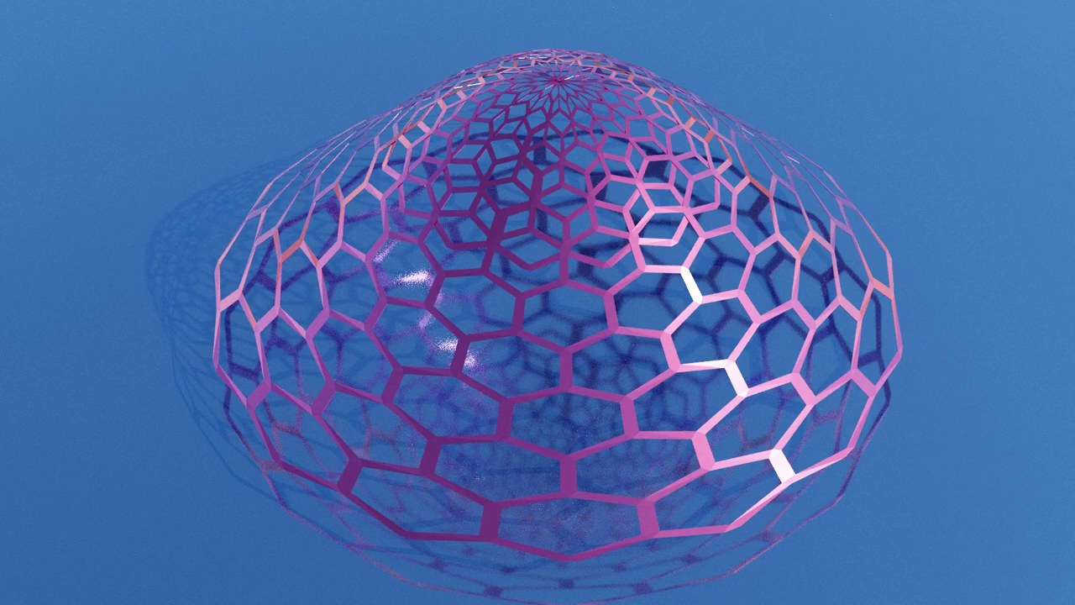
Step: Reach the Honeycomb generator under Mesh > Extras in the add menu
{"action": "left_click", "coordinate": [473, 209]}
{"action": "middle_click", "coordinate": [473, 209]}
Step: Add a HoneyComb mesh and raise rows, columns and wall thickness into a large flat panel
{"action": "key", "text": "shift+a"}
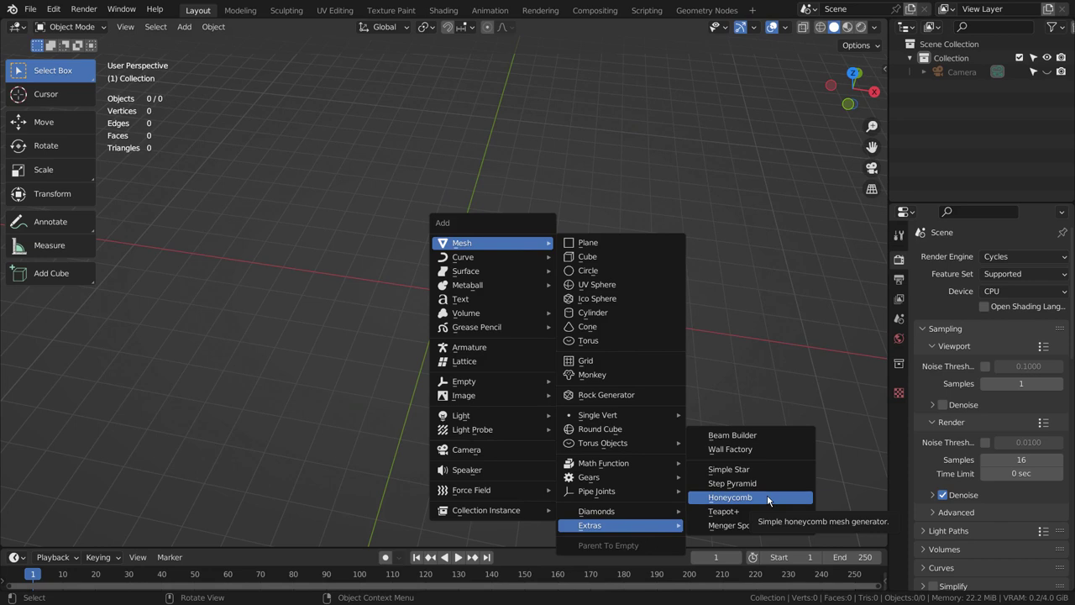
{"action": "middle_click", "coordinate": [508, 275]}
{"action": "key", "text": "KP_7"}
{"action": "scroll", "scroll_direction": "up", "scroll_amount": 3}
{"action": "scroll", "scroll_direction": "up", "scroll_amount": 3}
{"action": "key", "text": "KP_7"}
{"action": "left_click", "coordinate": [164, 540]}
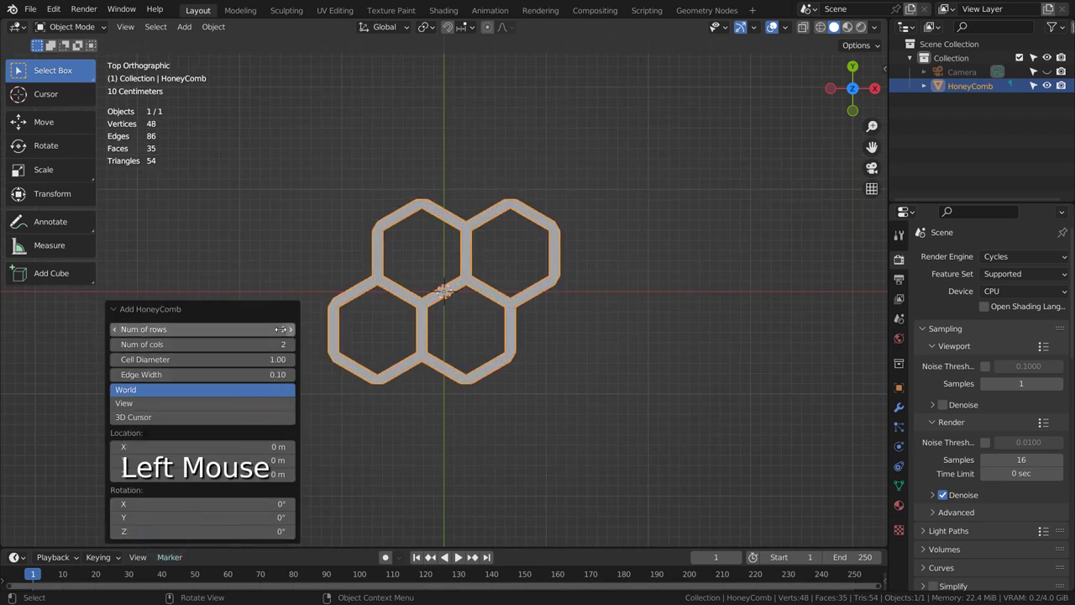
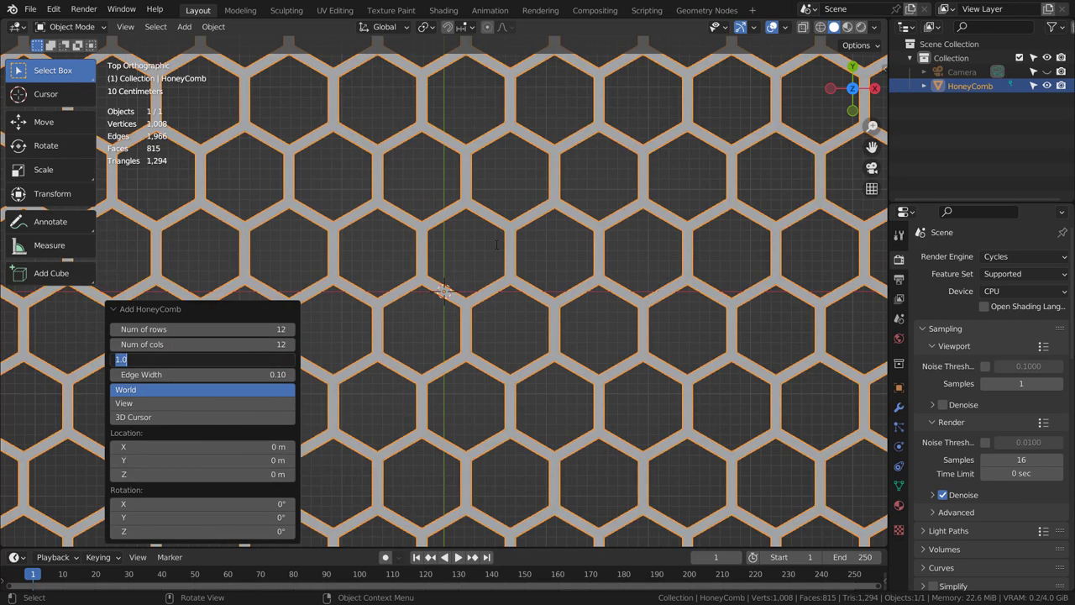
{"action": "scroll", "scroll_direction": "down", "scroll_amount": 3}
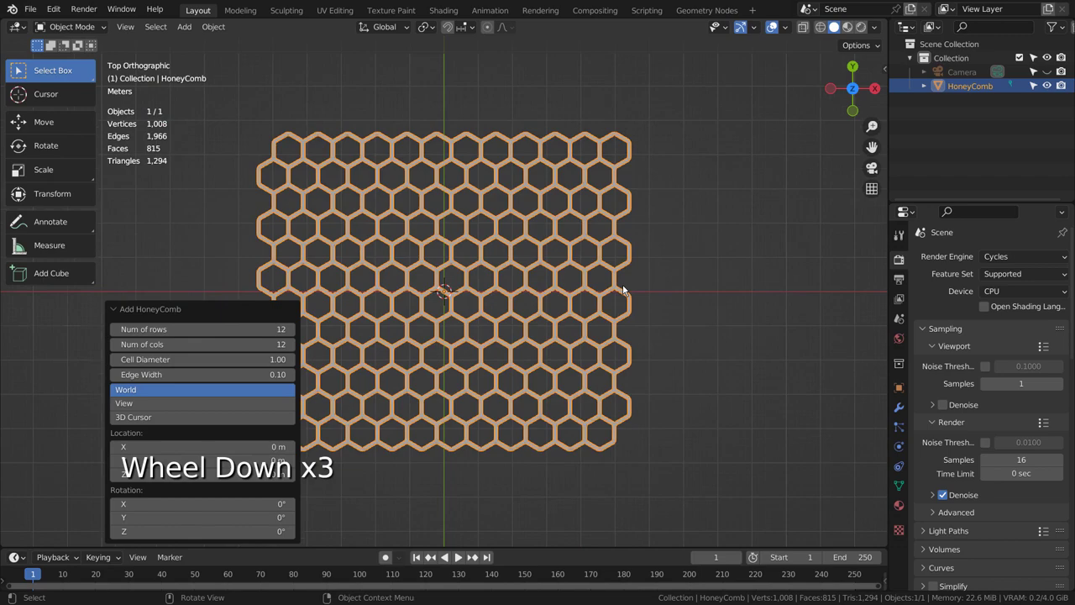
{"action": "middle_click", "coordinate": [591, 343]}
{"action": "scroll", "scroll_direction": "down", "scroll_amount": 3}
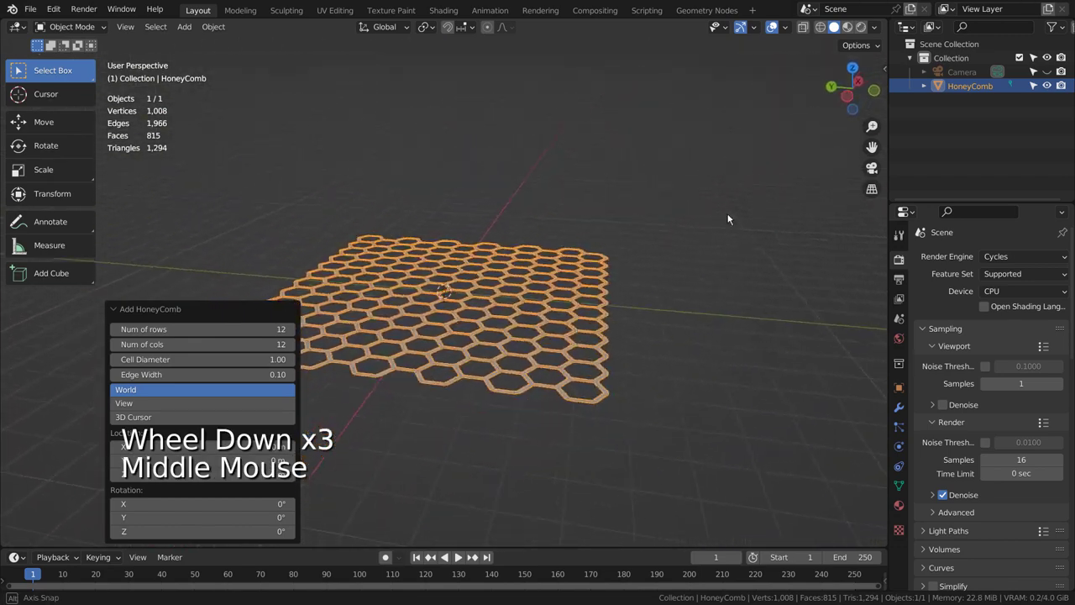
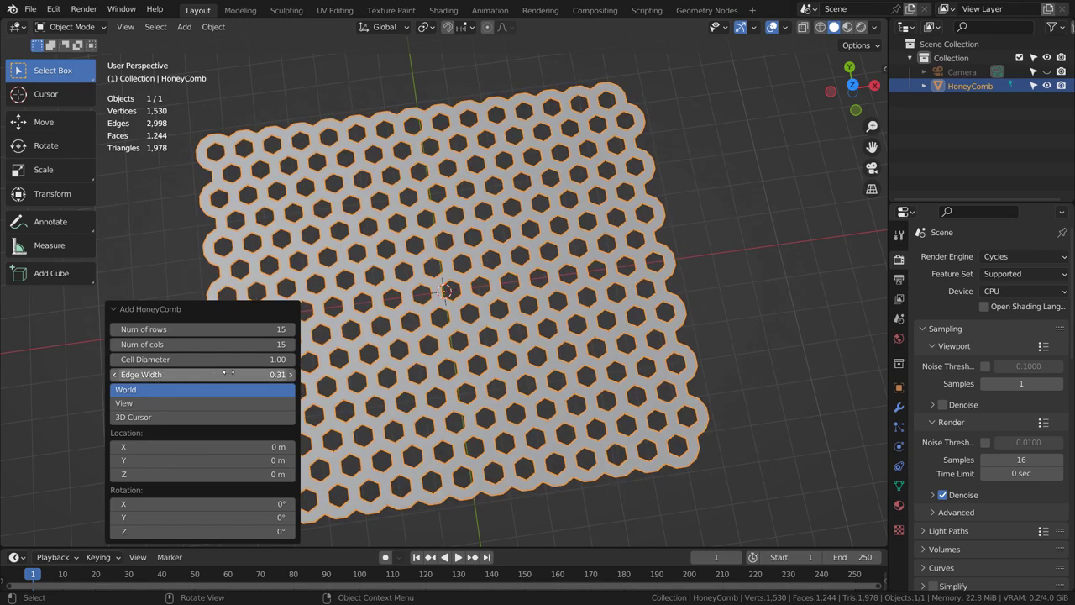
Step: Undo the thick sheet and re-add a honeycomb with thin cell walls as an open lattice
{"action": "key", "text": "ctrl+z"}
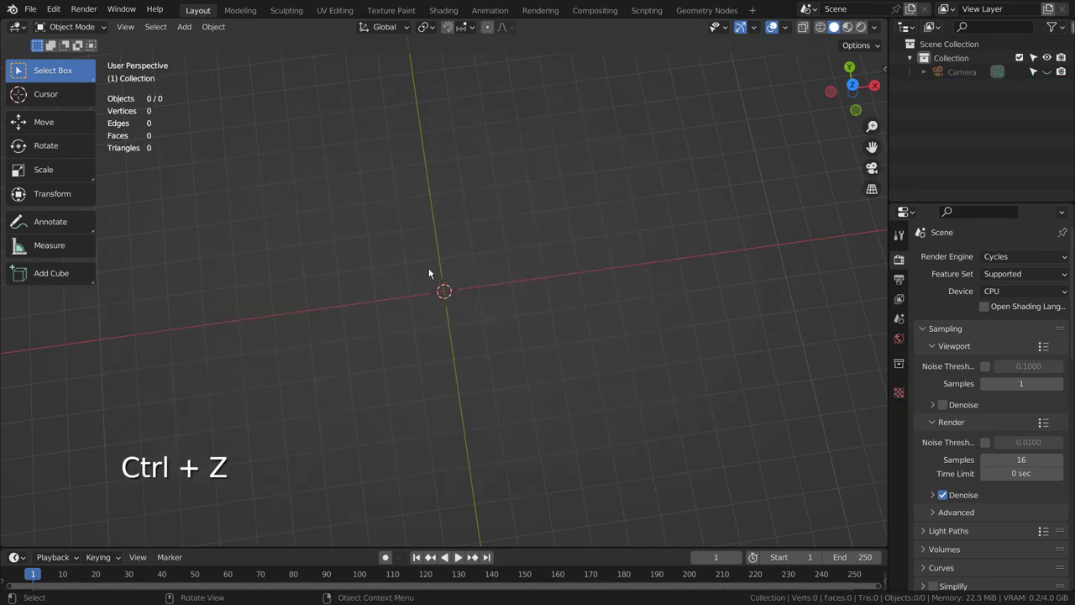
{"action": "key", "text": "shift+a"}
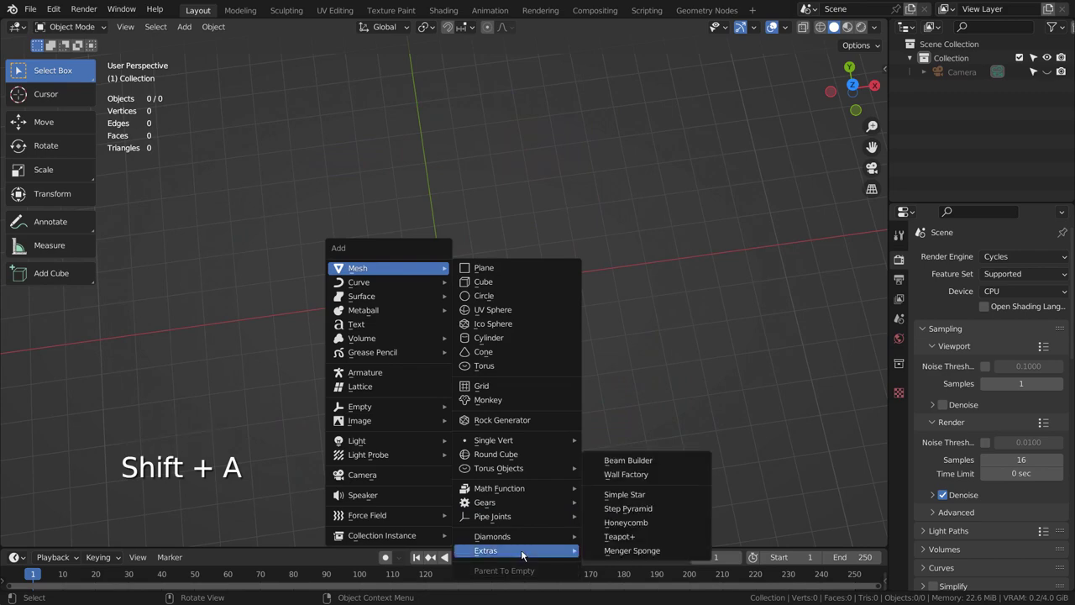
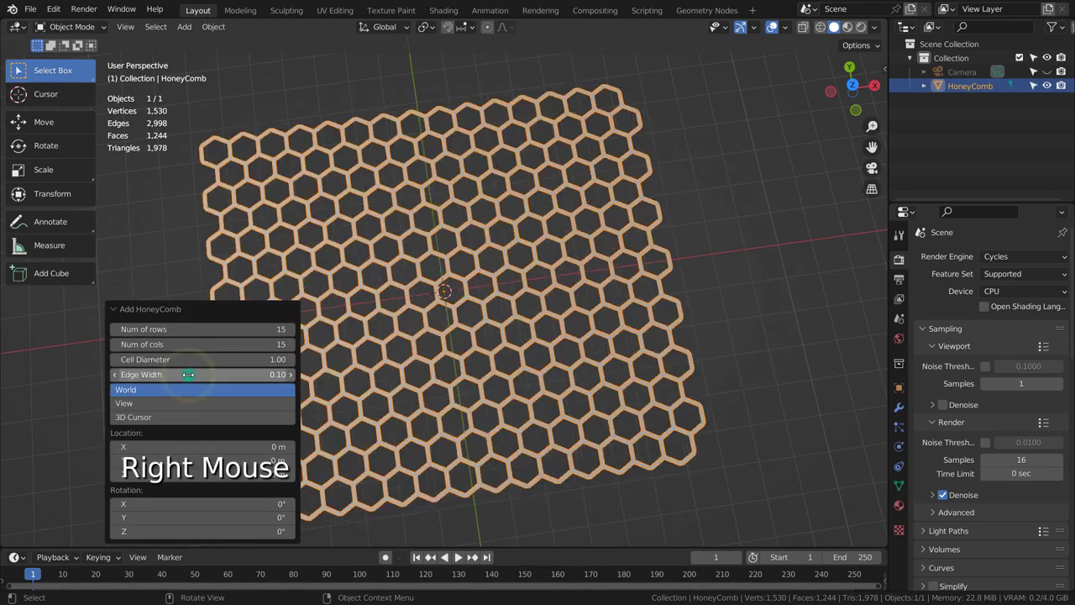
{"action": "left_click", "coordinate": [769, 188]}
{"action": "left_click", "coordinate": [621, 260]}
{"action": "middle_click", "coordinate": [768, 392]}
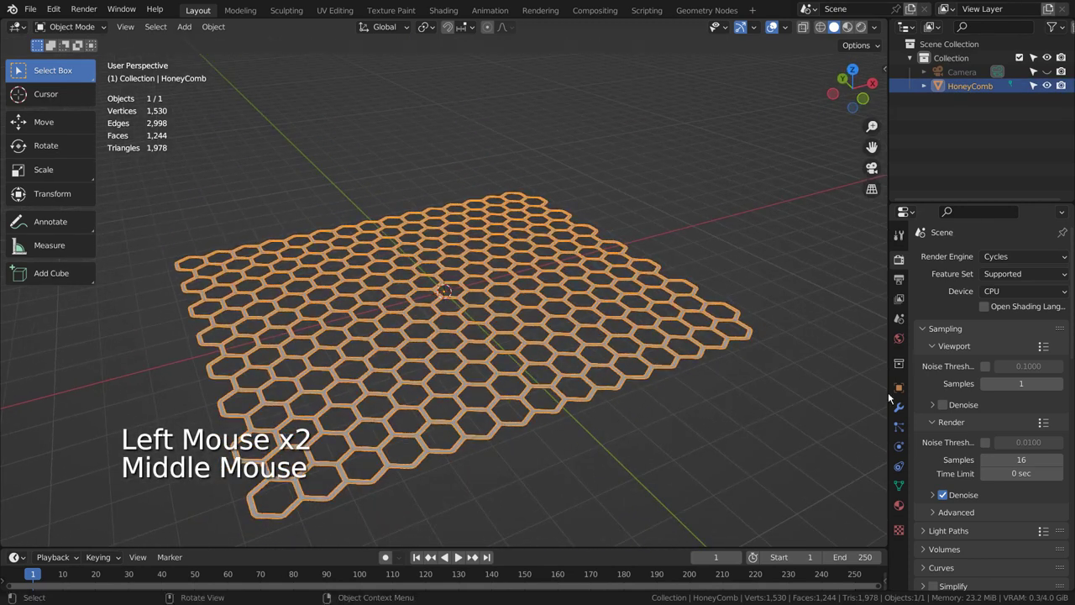
Step: Add a Simple Deform modifier in Bend mode around the Z axis, curling the sheet into a dome
{"action": "left_click", "coordinate": [895, 412]}
{"action": "left_click", "coordinate": [981, 265]}
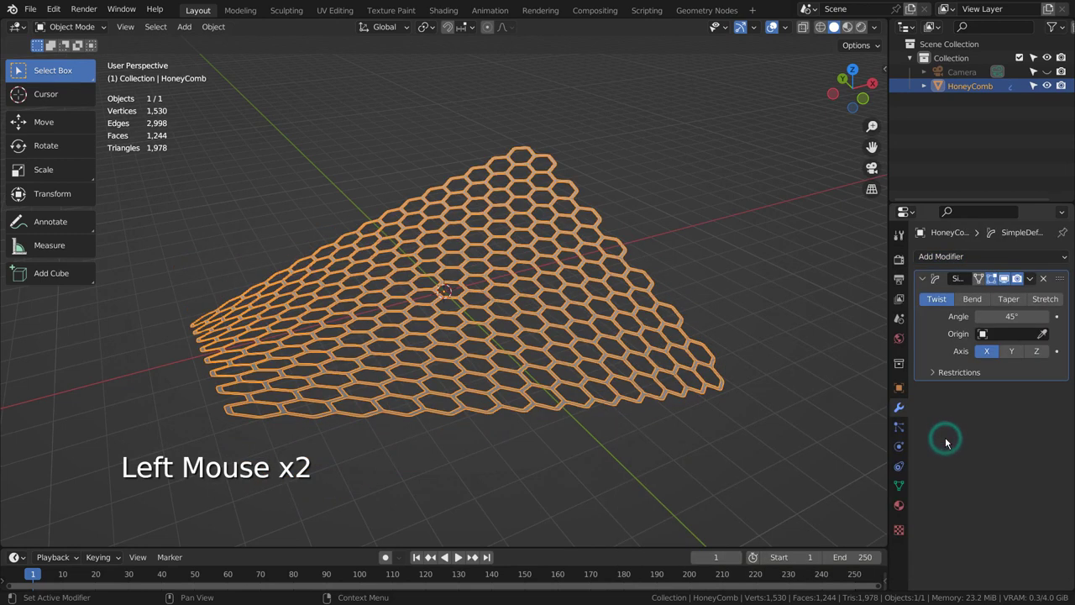
{"action": "left_click", "coordinate": [969, 304]}
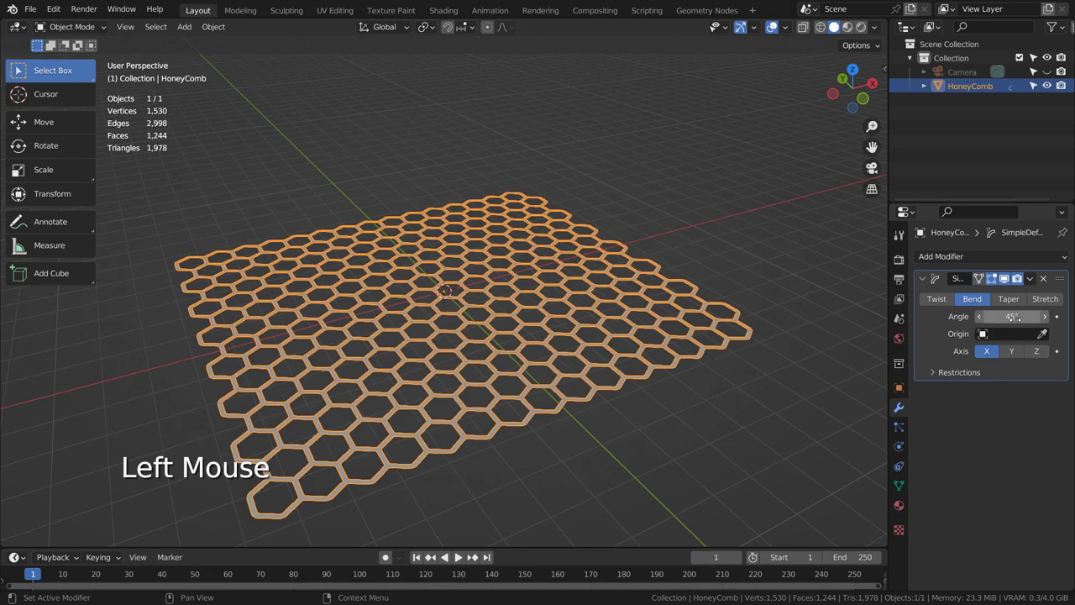
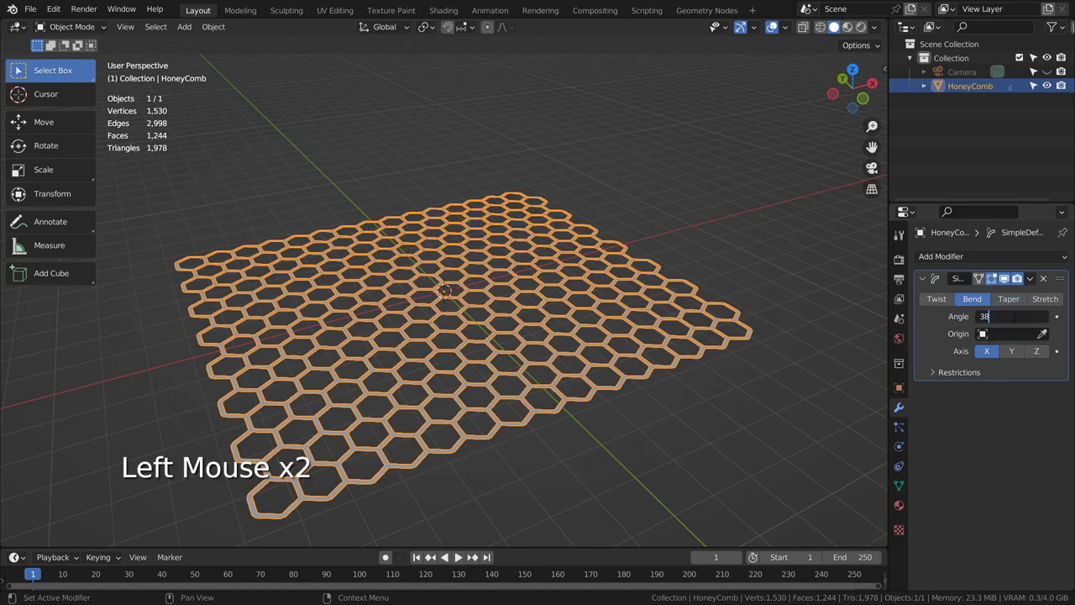
{"action": "left_click", "coordinate": [1014, 354]}
{"action": "left_click", "coordinate": [1032, 357]}
{"action": "middle_click", "coordinate": [596, 211]}
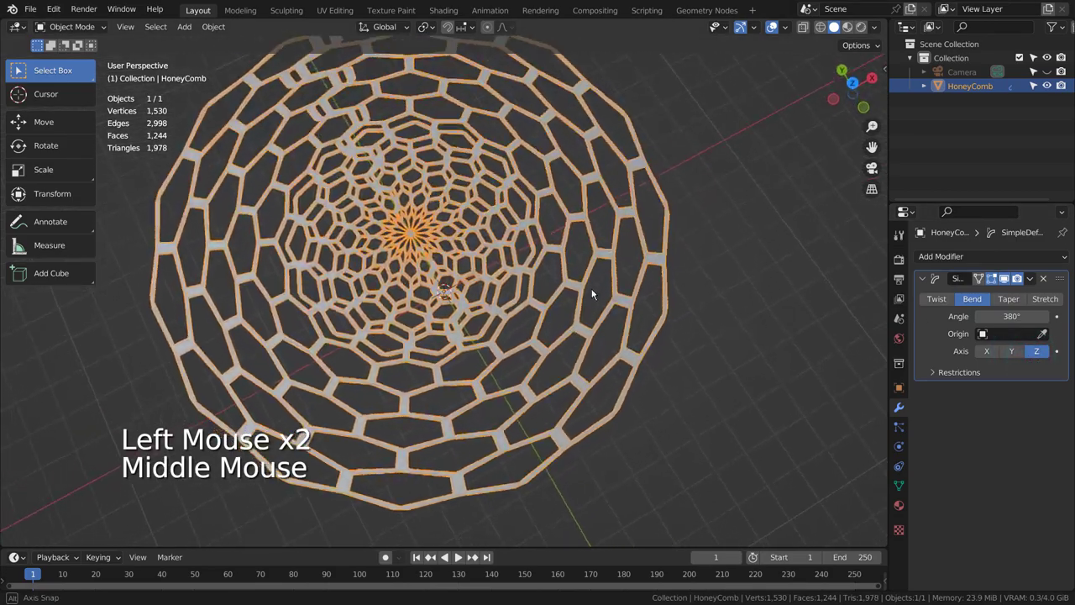
{"action": "scroll", "scroll_direction": "up", "scroll_amount": 3}
{"action": "middle_click", "coordinate": [520, 244]}
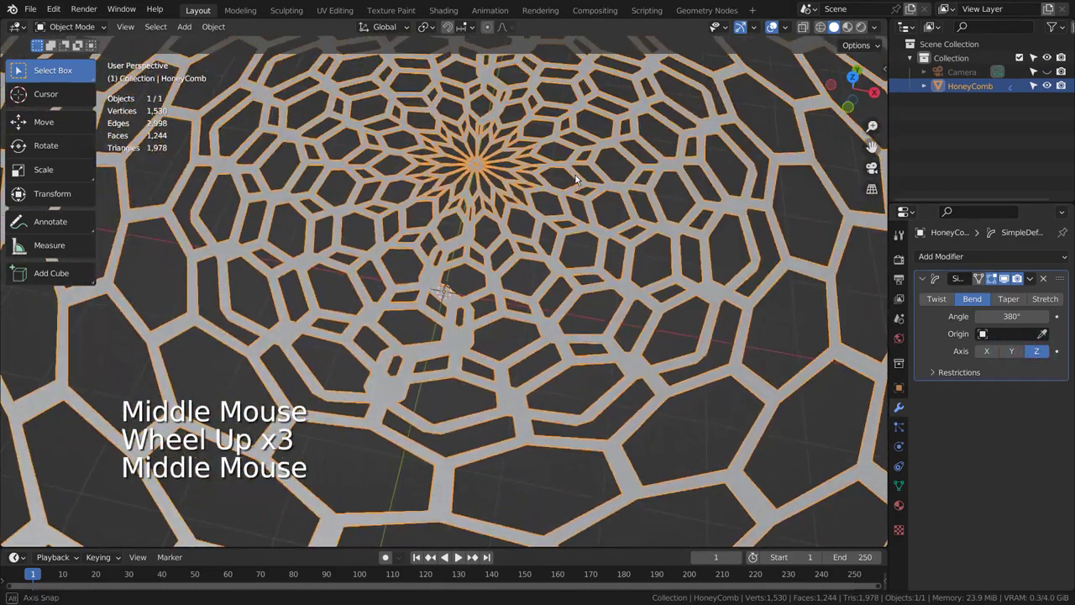
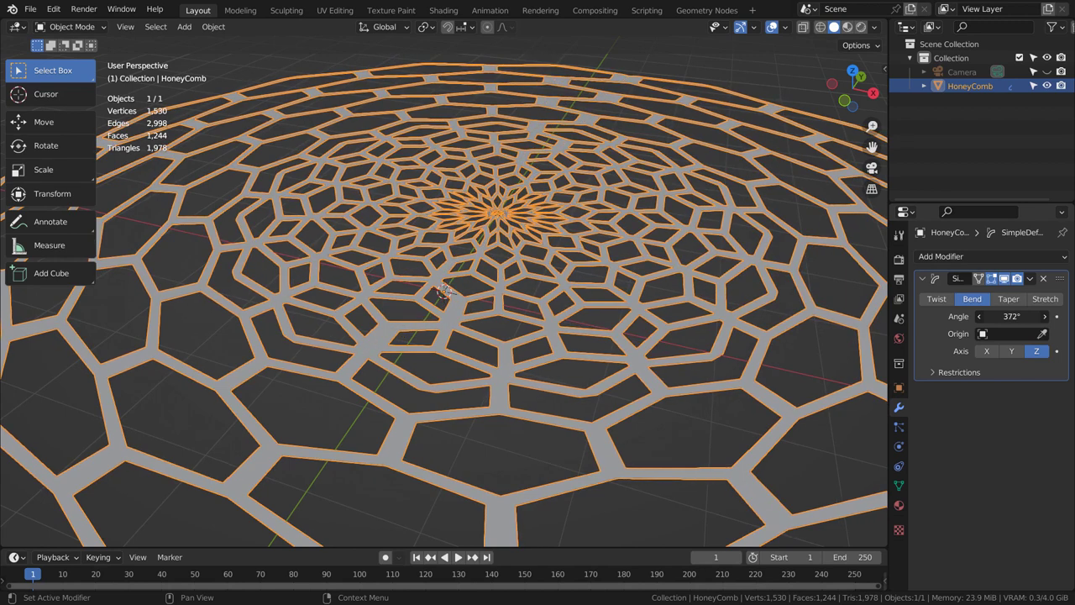
Step: Add a Weld modifier to close the dome's seam and inspect the result
{"action": "left_click", "coordinate": [987, 257]}
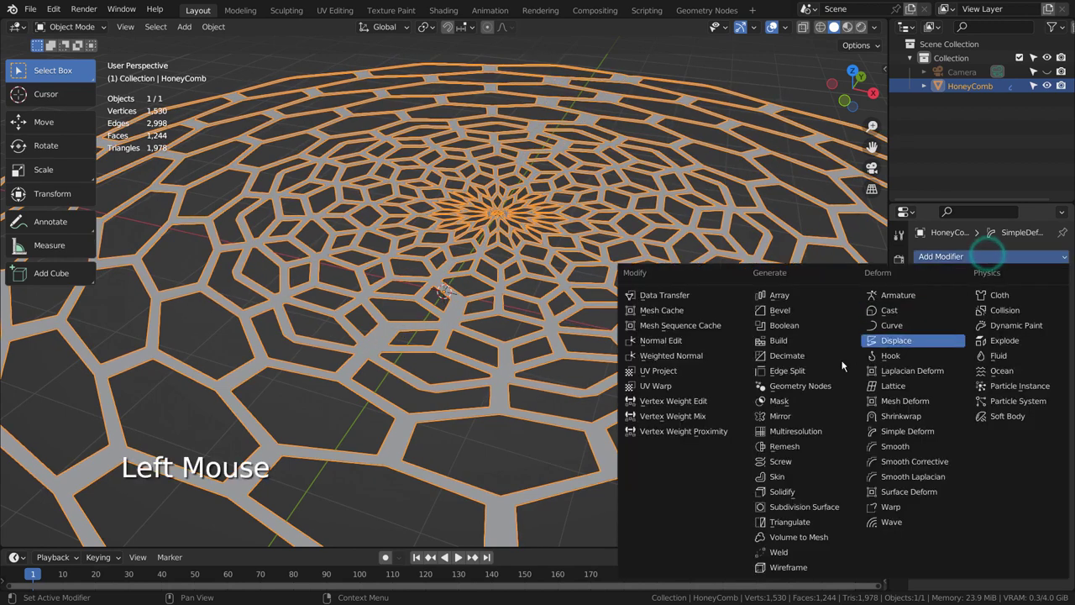
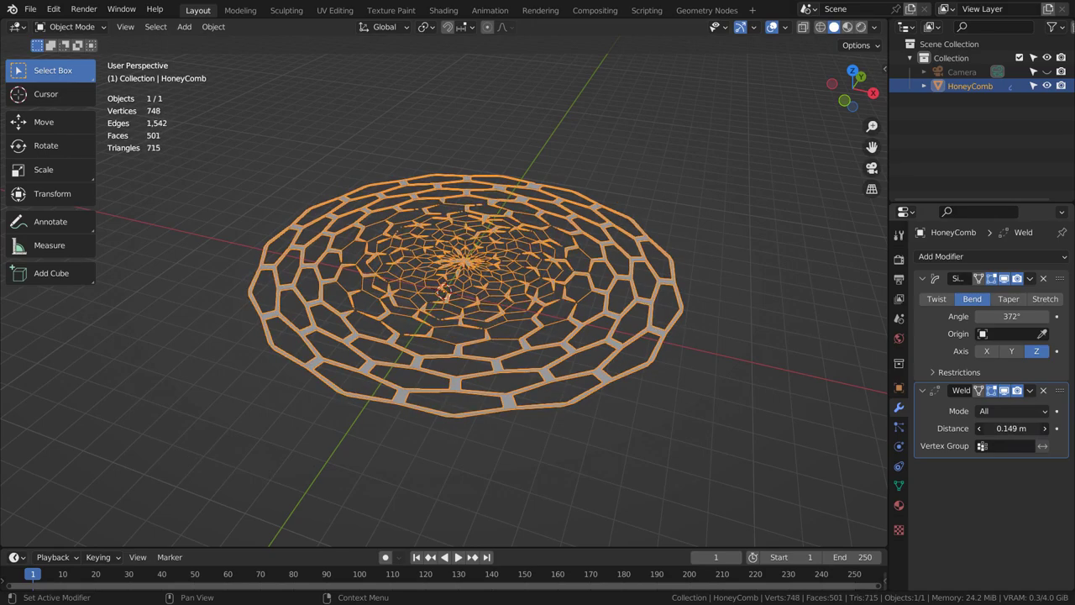
{"action": "scroll", "scroll_direction": "up", "scroll_amount": 3}
{"action": "middle_click", "coordinate": [519, 232]}
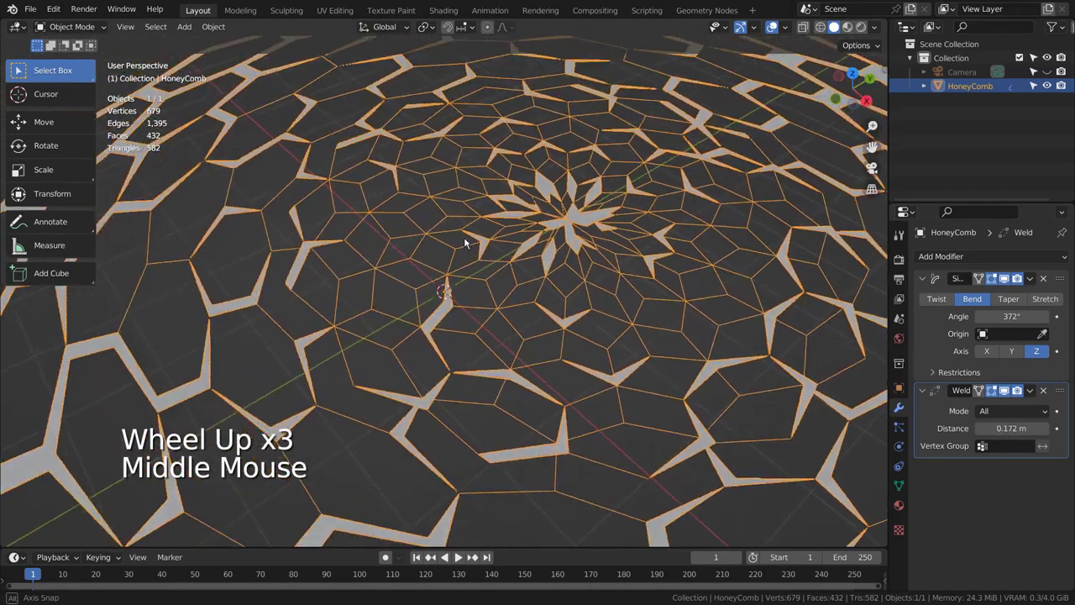
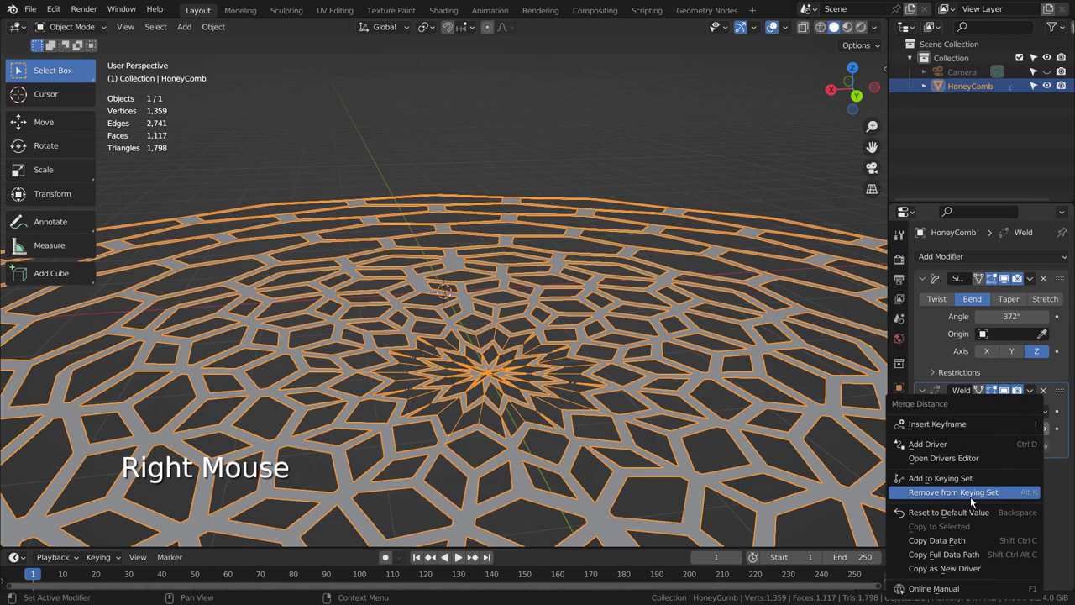
{"action": "middle_click", "coordinate": [485, 413]}
{"action": "scroll", "scroll_direction": "down", "scroll_amount": 3}
{"action": "middle_click", "coordinate": [646, 315]}
Step: Reset the weld merge distance to its default 0.001 m
{"action": "left_click", "coordinate": [770, 272]}
{"action": "left_click", "coordinate": [708, 323]}
{"action": "left_click", "coordinate": [928, 331]}
Step: Apply the modifiers and, in Edit Mode, pull the centre vertices up along Z with proportional falloff
{"action": "key", "text": "ctrl+a"}
{"action": "key", "text": "Tab"}
{"action": "key", "text": "1"}
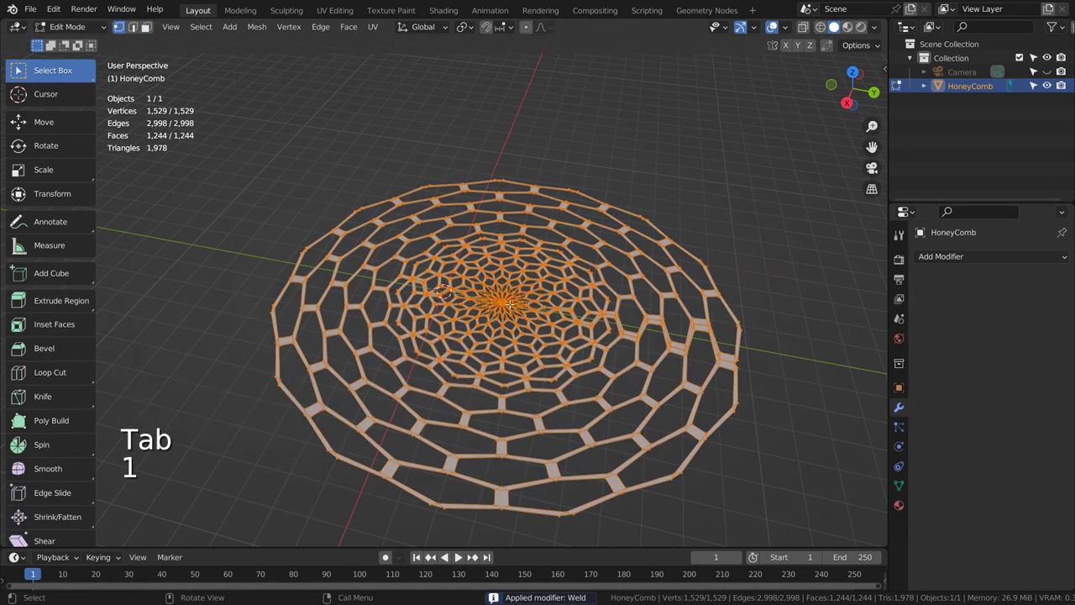
{"action": "key", "text": "KP_7"}
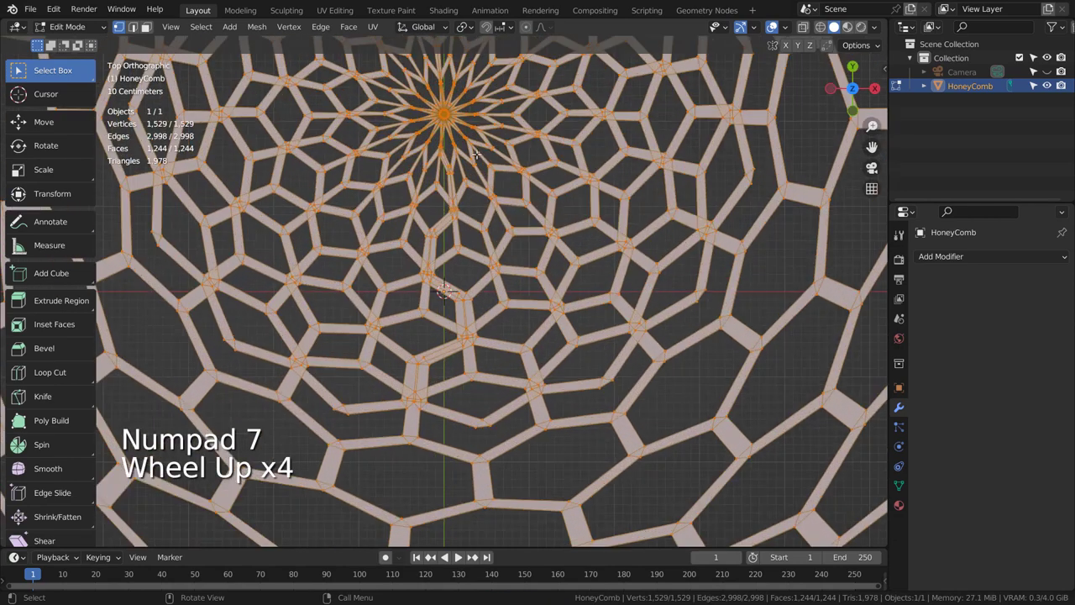
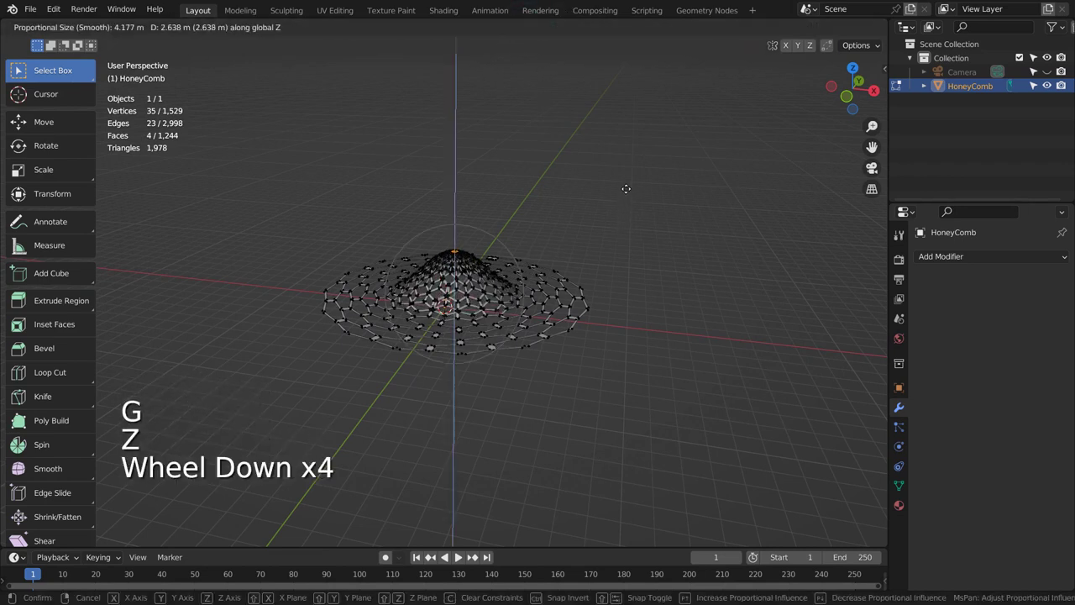
{"action": "scroll", "scroll_direction": "down", "scroll_amount": 3}
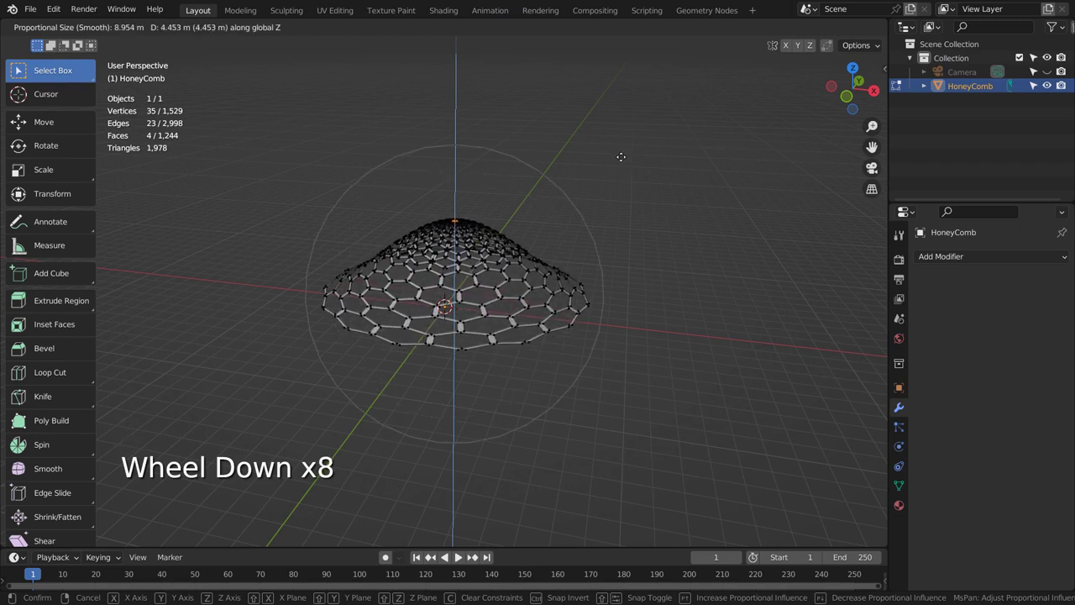
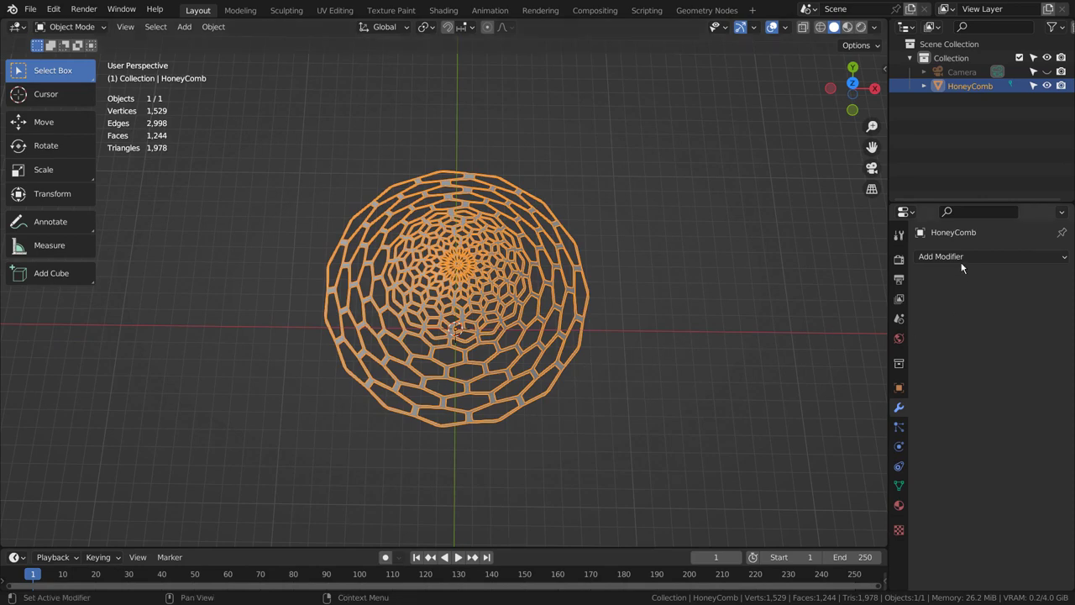
Step: Add a Solidify modifier with Rim Fill and thickness -0.01 m for thin solid struts
{"action": "left_click", "coordinate": [965, 263]}
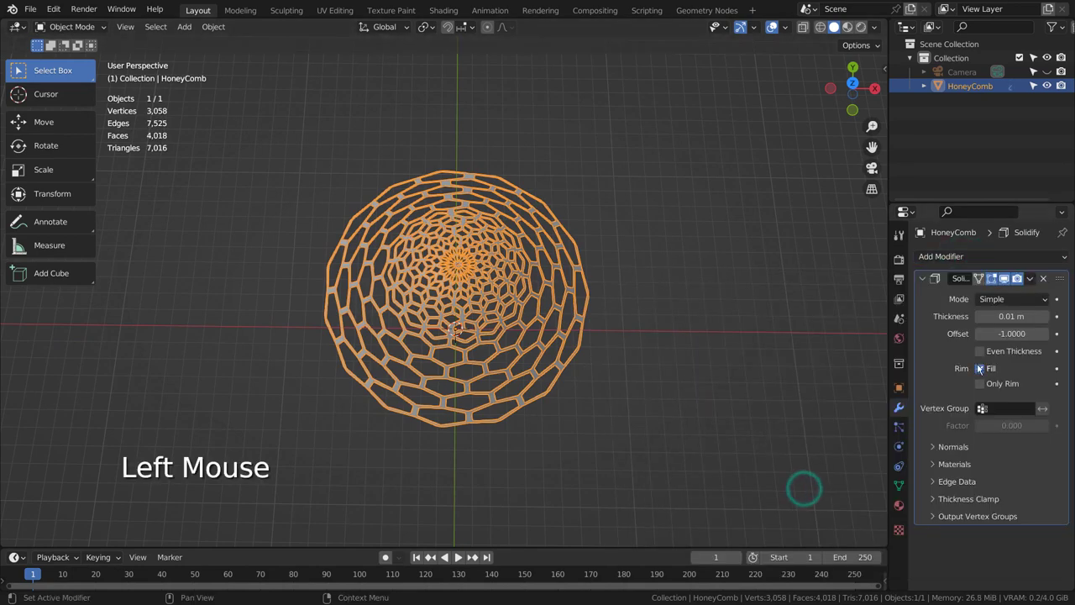
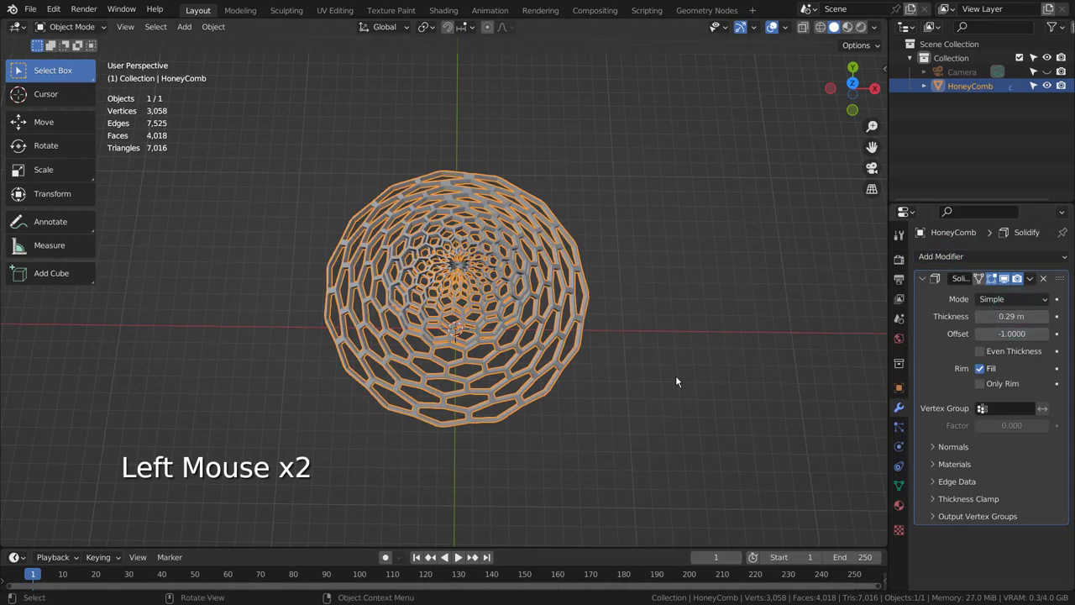
{"action": "middle_click", "coordinate": [675, 380]}
{"action": "scroll", "scroll_direction": "up", "scroll_amount": 3}
{"action": "middle_click", "coordinate": [631, 291]}
{"action": "scroll", "scroll_direction": "down", "scroll_amount": 3}
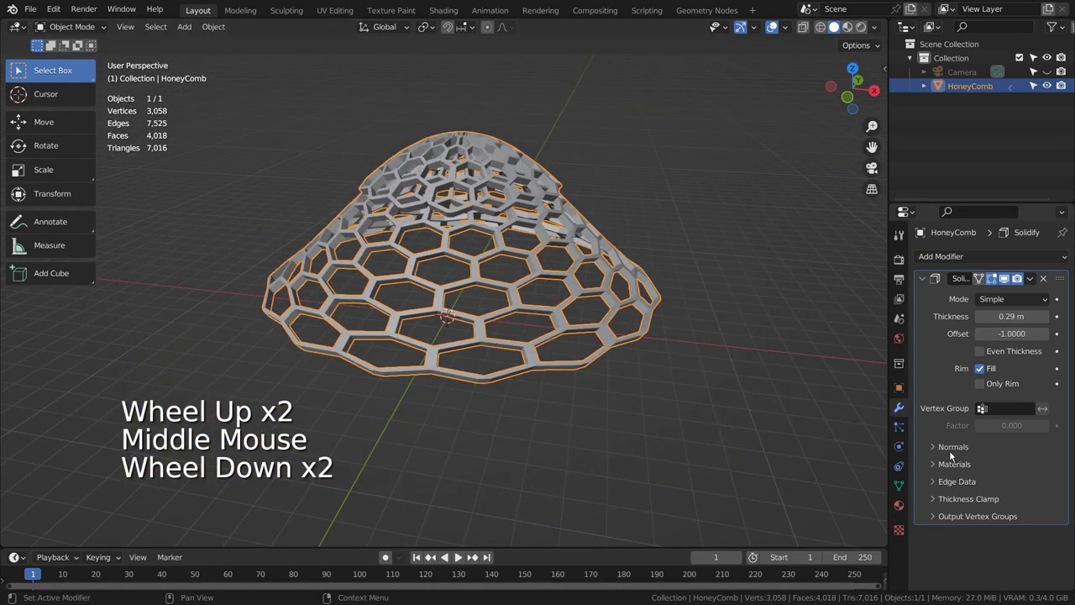
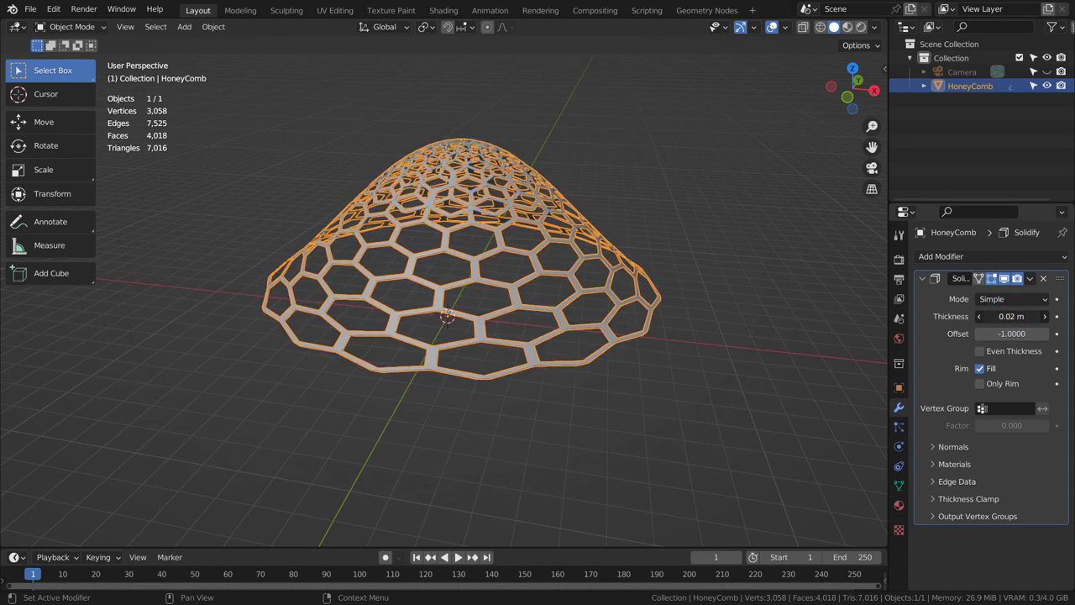
{"action": "left_click", "coordinate": [706, 250]}
{"action": "middle_click", "coordinate": [791, 362]}
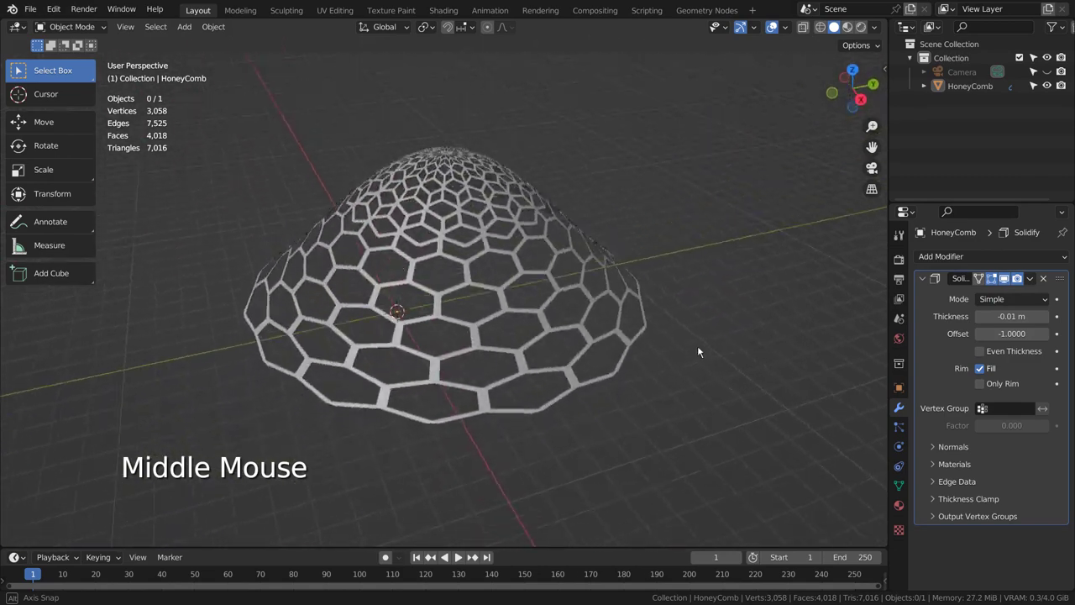
Step: Select the HoneyComb dome and view it from above before adding the ground plane
{"action": "left_click", "coordinate": [568, 279]}
{"action": "middle_click", "coordinate": [505, 371]}
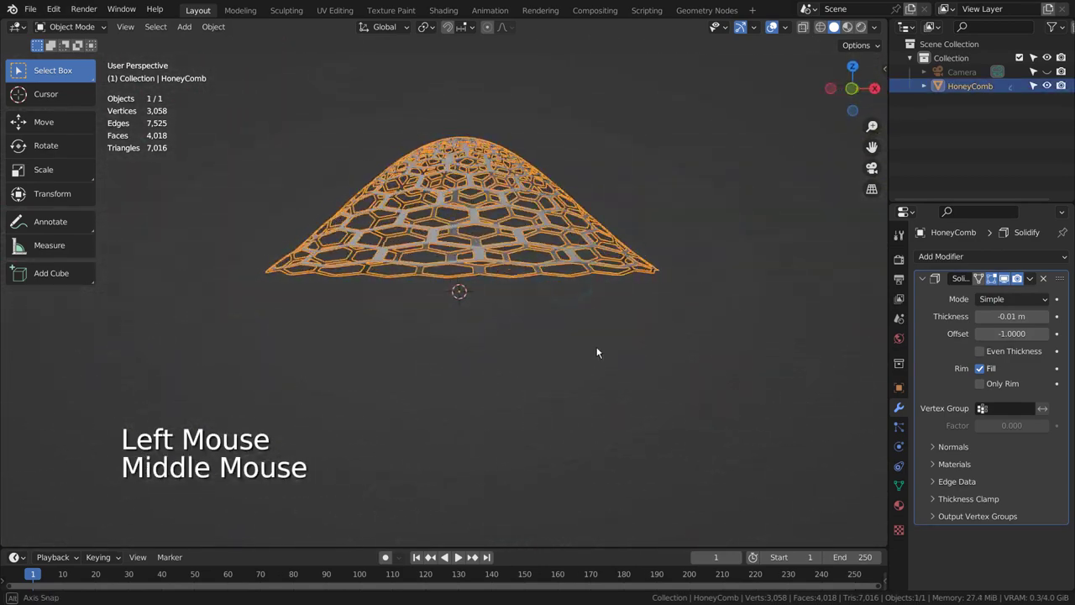
{"action": "key", "text": "KP_7"}
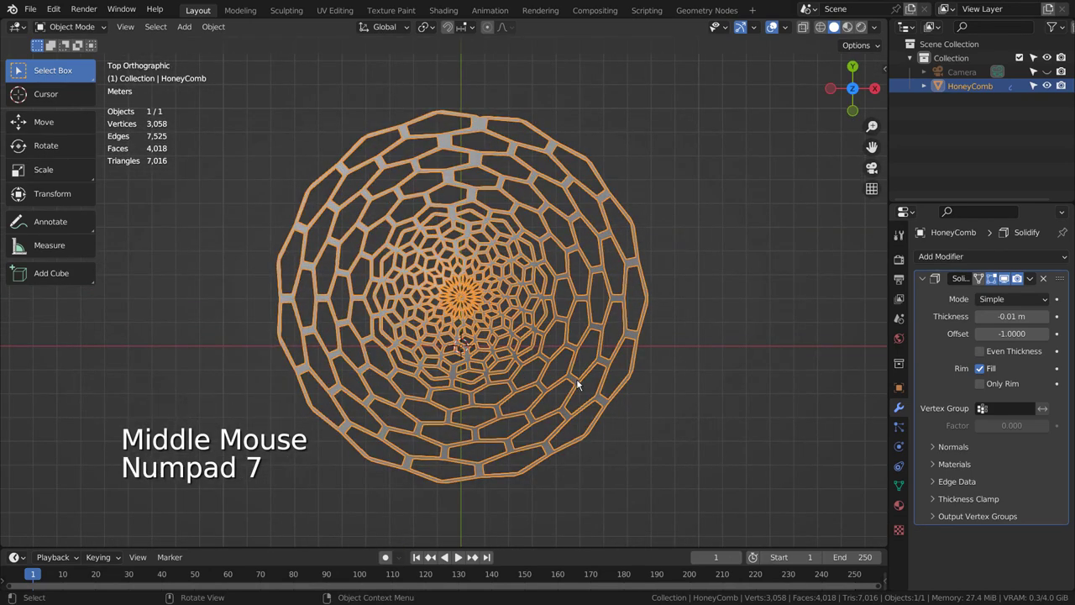
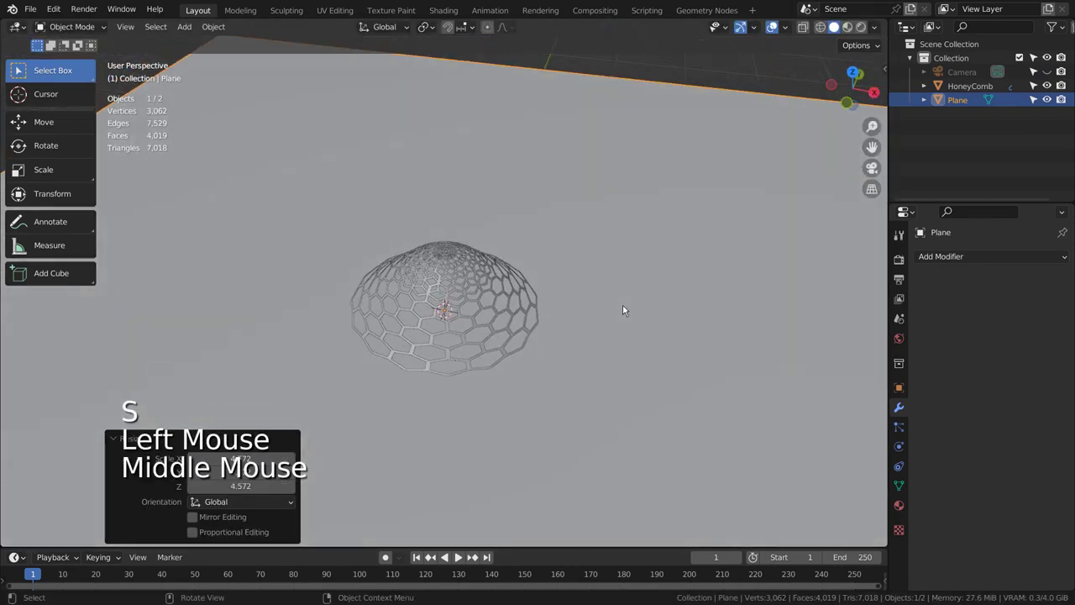
Step: Walk the camera forward and back to frame the dome above the plane, confirm, and reselect the dome
{"action": "key", "text": "ctrl+alt+KP_0"}
{"action": "key", "text": "shift+`"}
{"action": "key", "text": "w"}
{"action": "key", "text": "w"}
{"action": "key", "text": "w"}
{"action": "key", "text": "s"}
{"action": "key", "text": "s"}
{"action": "key", "text": "s"}
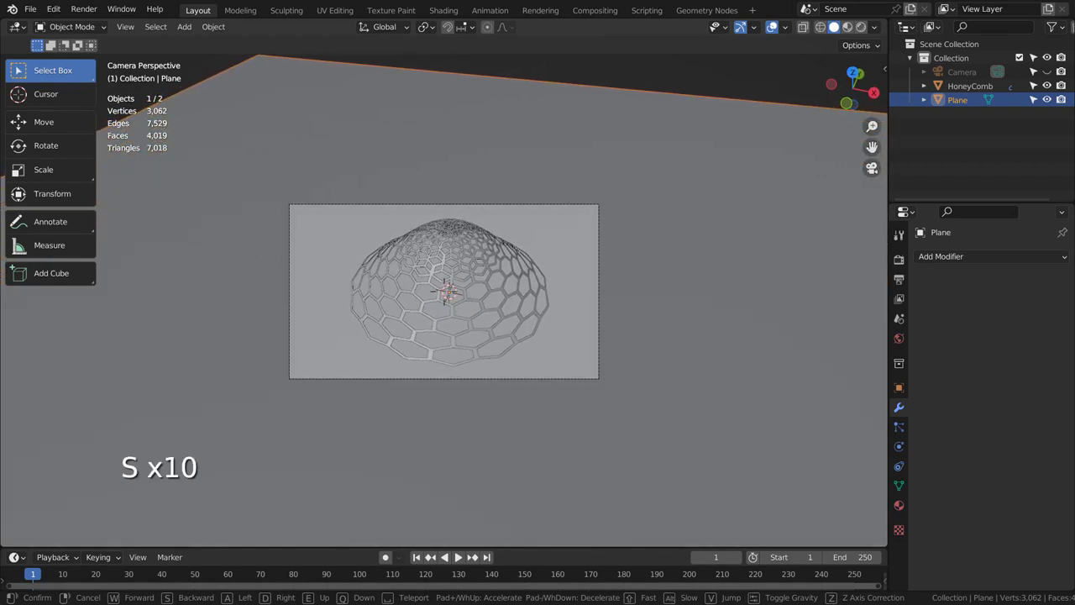
{"action": "left_click", "coordinate": [625, 307]}
{"action": "left_click", "coordinate": [484, 250]}
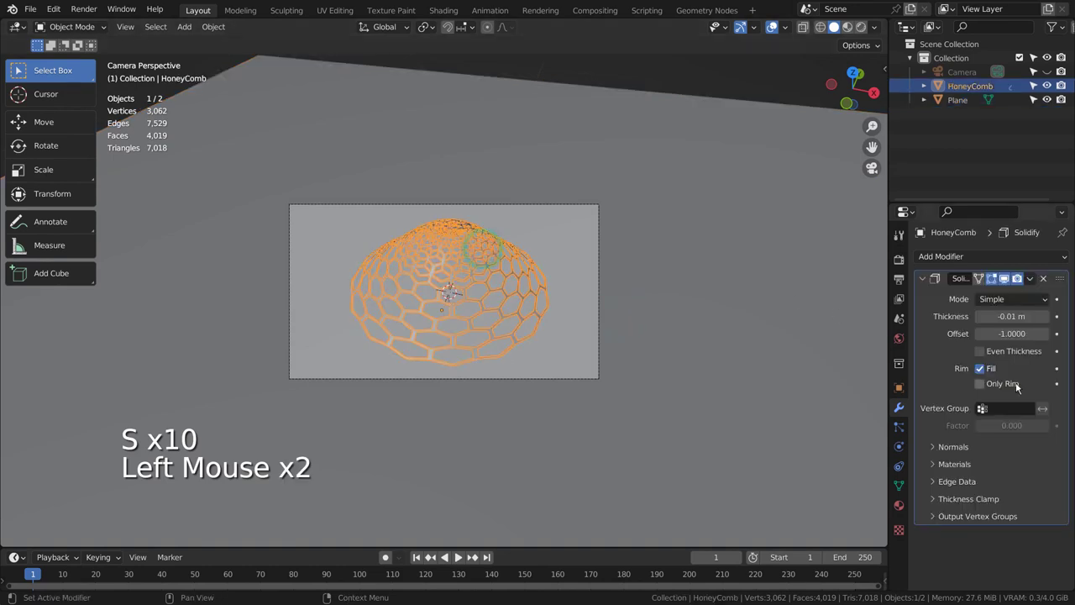
Step: Create a new material for the dome with a pink base colour and metallic about 0.93
{"action": "left_click", "coordinate": [995, 319]}
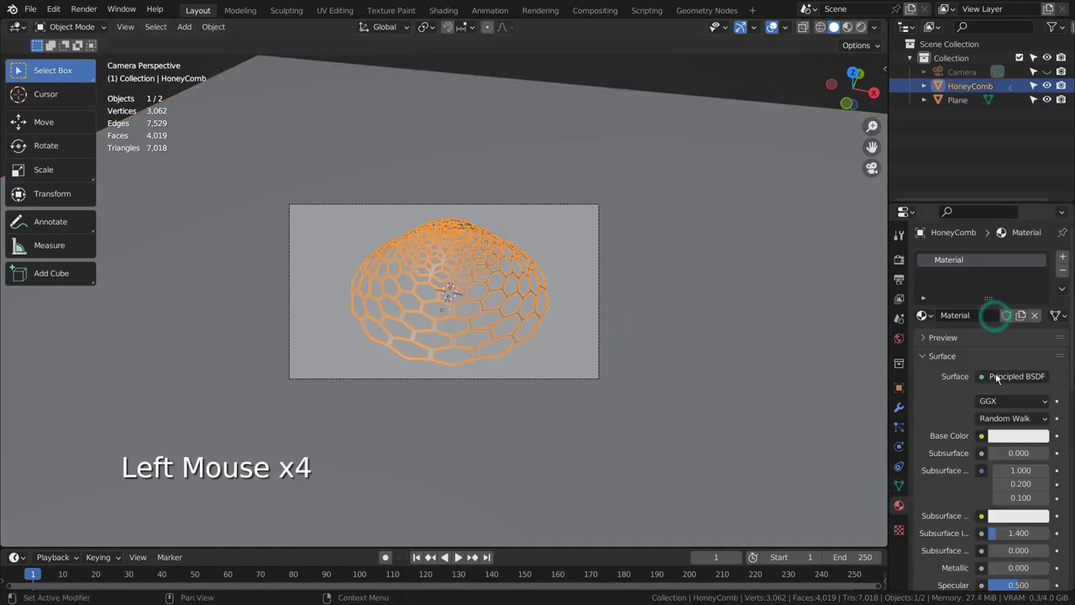
{"action": "left_click", "coordinate": [1008, 439]}
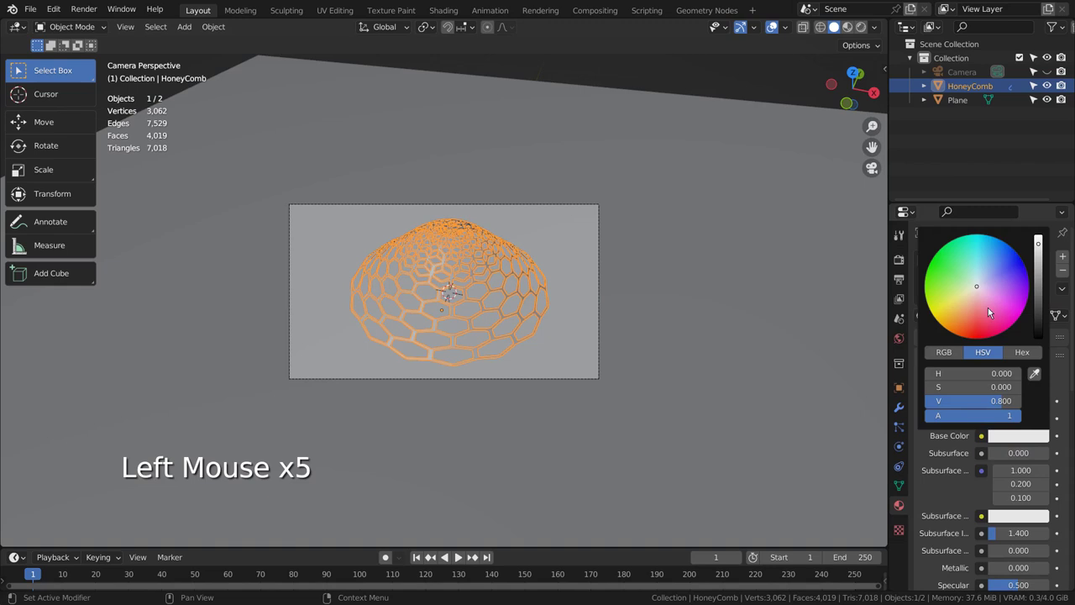
{"action": "scroll", "scroll_direction": "down", "scroll_amount": 3}
{"action": "left_click", "coordinate": [999, 490]}
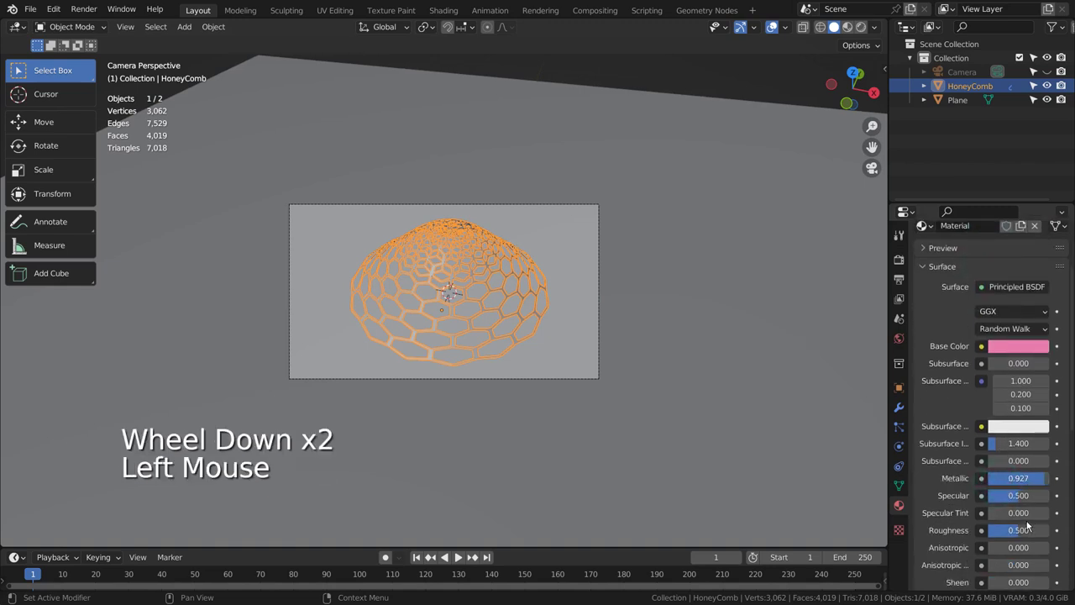
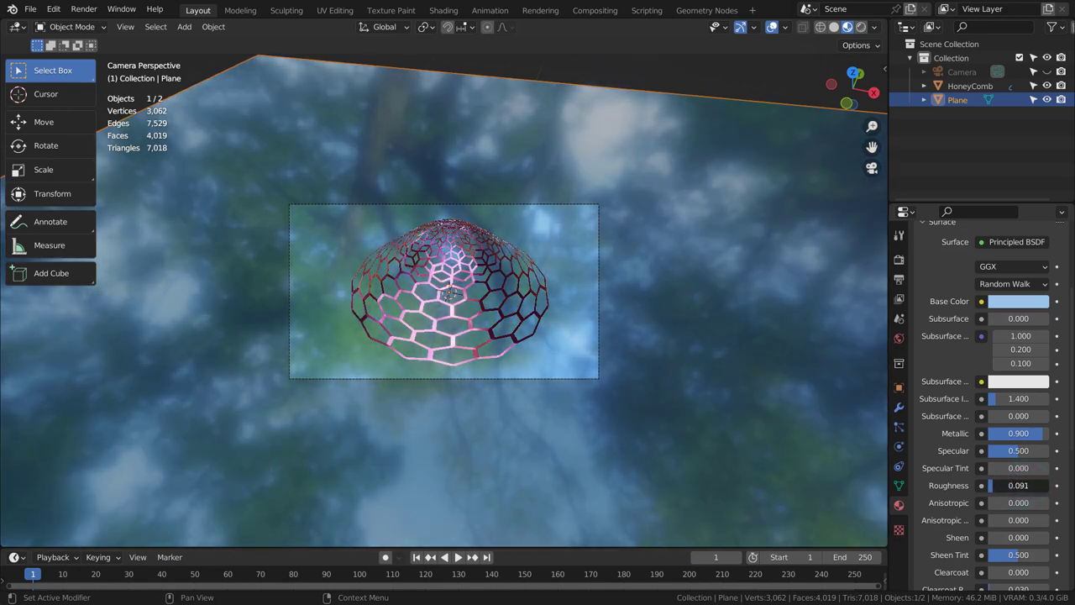
Step: Set the world colour to a Sky Texture with sun rotation 0° and strength 0.2
{"action": "left_click", "coordinate": [896, 340]}
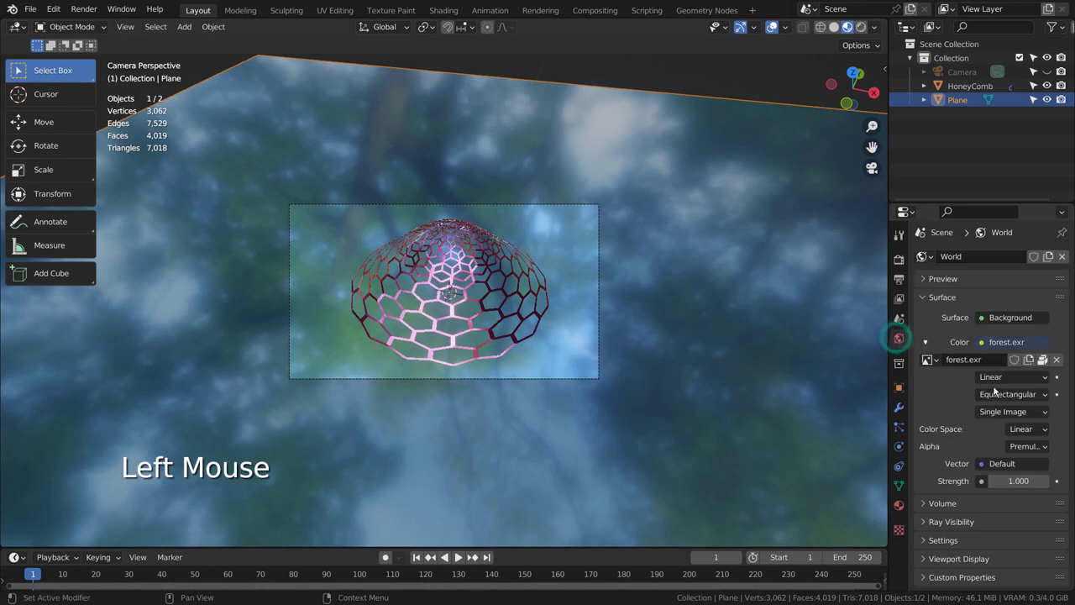
{"action": "left_click", "coordinate": [985, 342]}
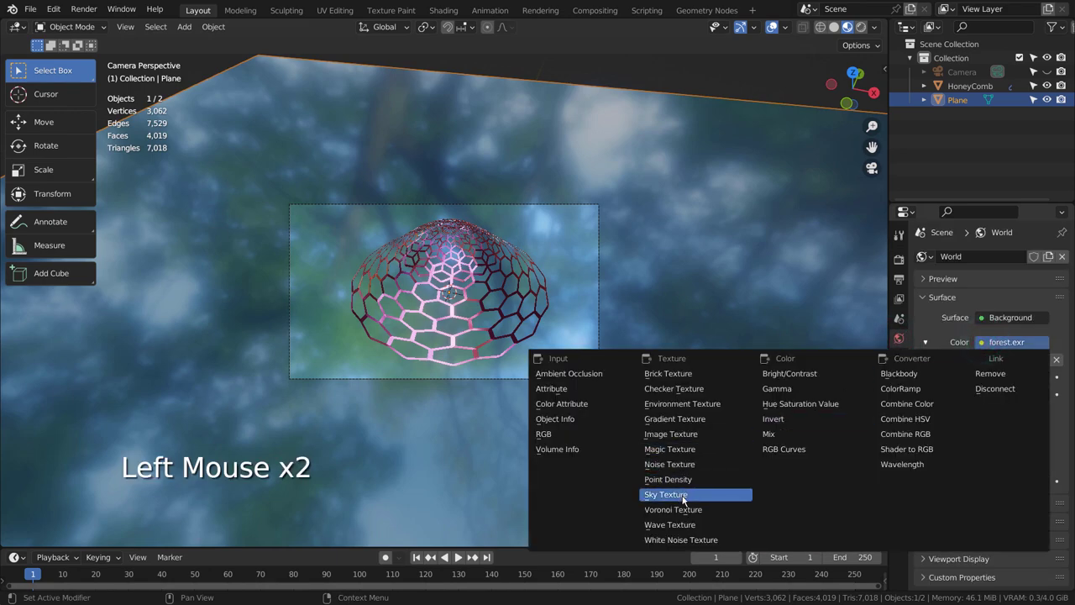
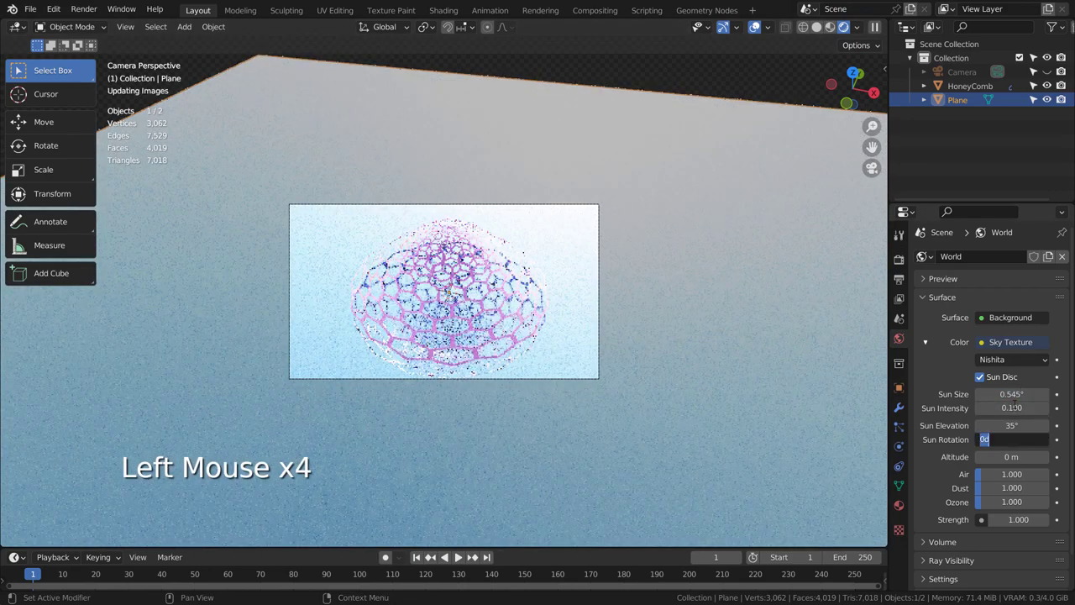
{"action": "key", "text": "Tab"}
{"action": "key", "text": "Tab"}
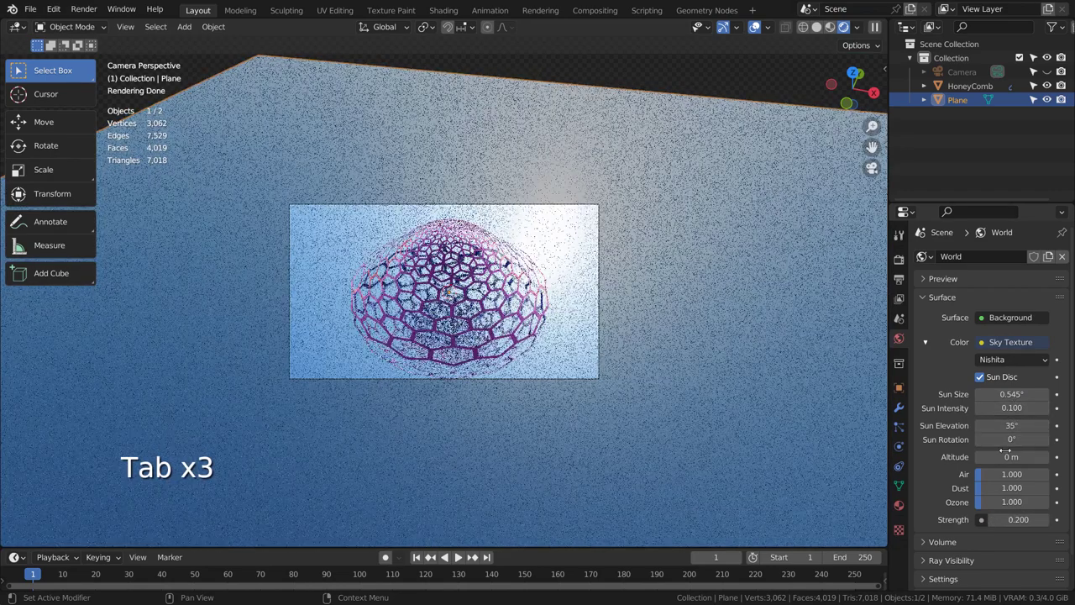
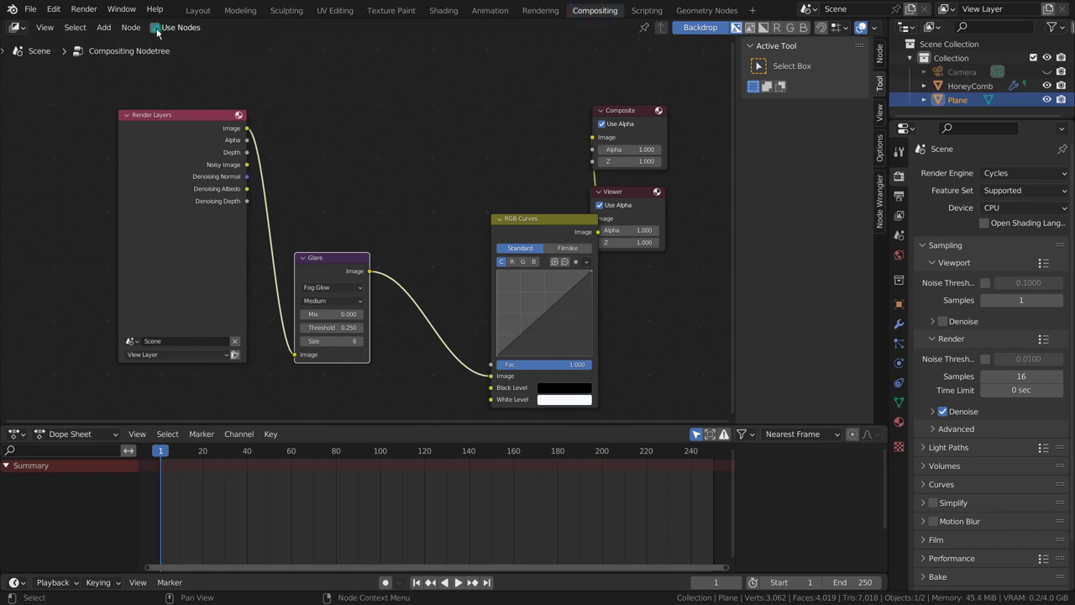
Step: Back in the Layout workspace, disable render denoising in Render Properties before the final render
{"action": "left_click", "coordinate": [193, 9]}
{"action": "left_click", "coordinate": [896, 263]}
{"action": "left_click", "coordinate": [947, 494]}
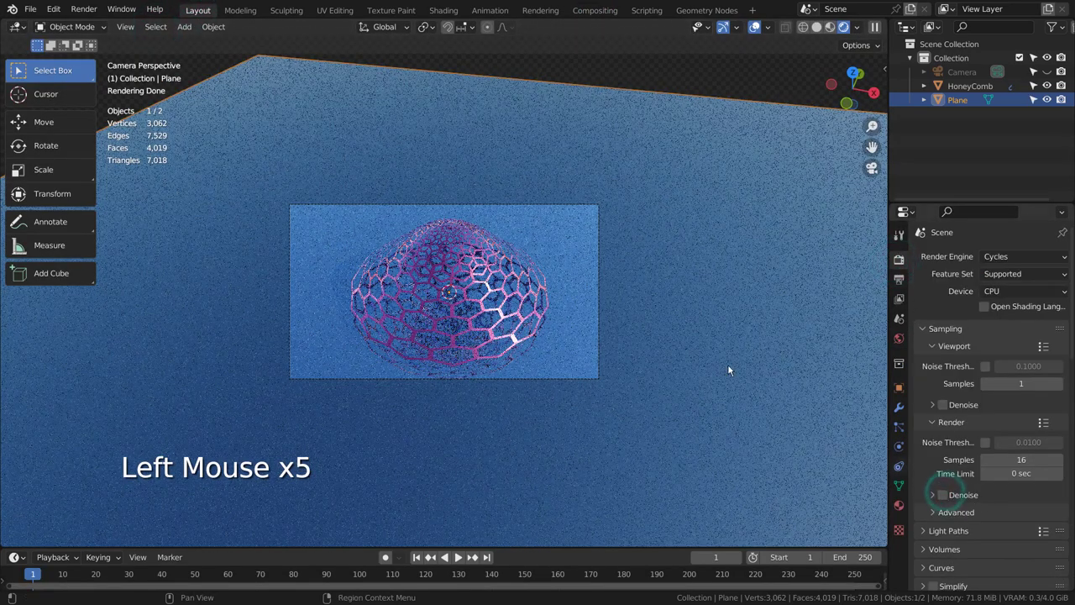